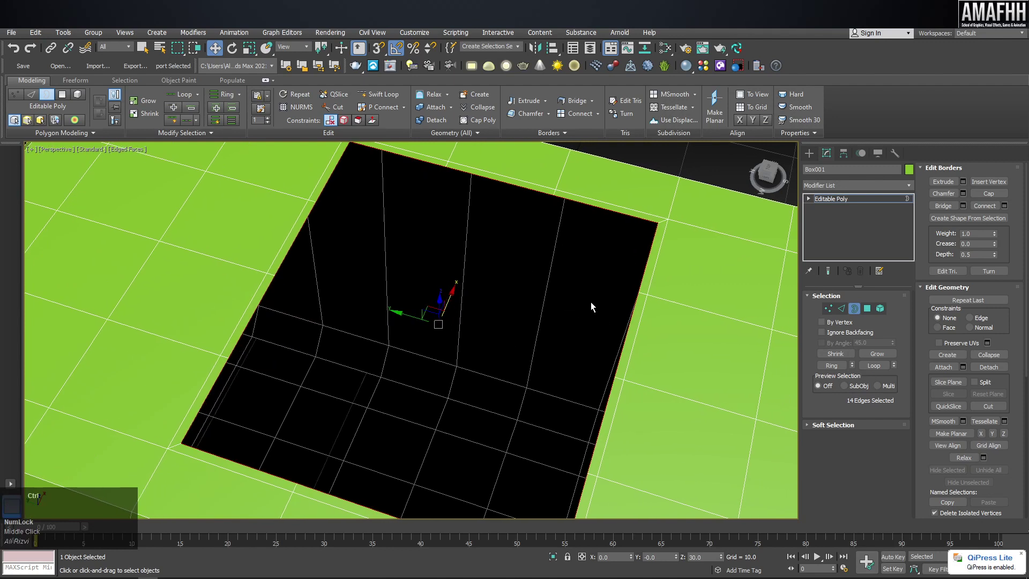
In edge mode, select the edges around one face on top of the green box
left_click_drag(915, 99, 435, 309)
middle_click(435, 308)
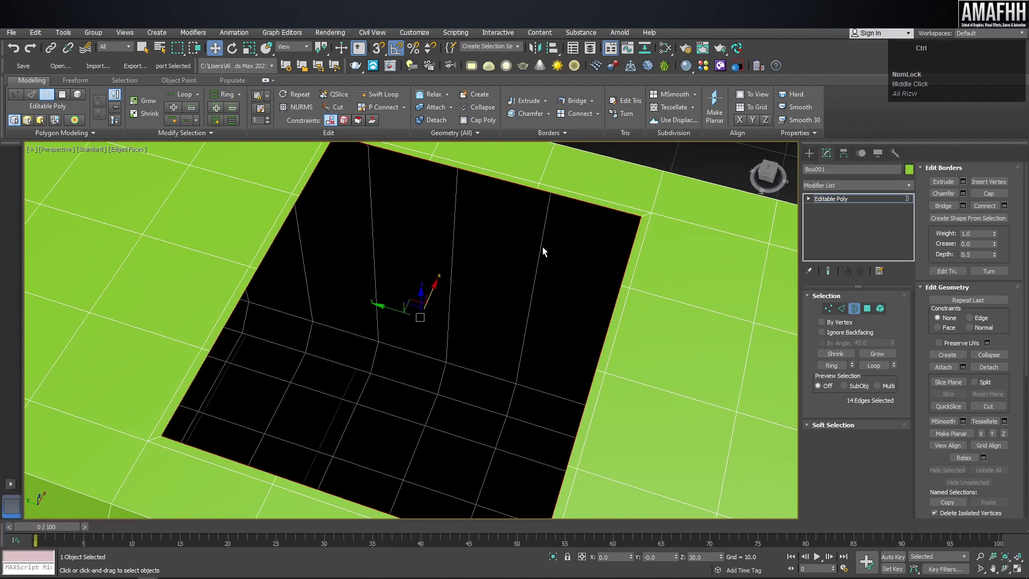
left_click(846, 310)
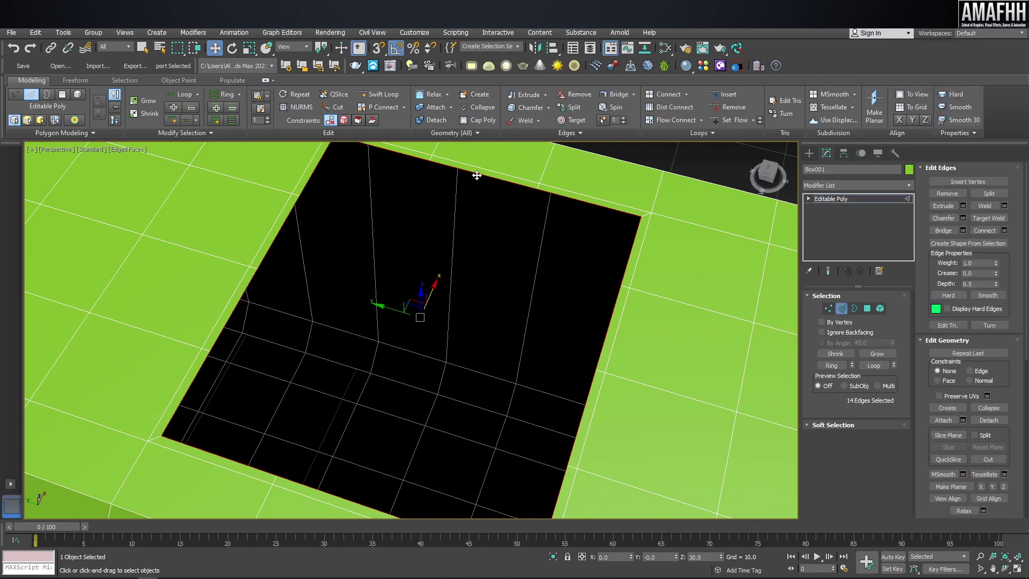
scroll("down", 3)
middle_click(482, 189)
left_click(870, 309)
scroll("up", 3)
Grow the top face selection into a cross, then return to the opening's border selection
left_click(846, 311)
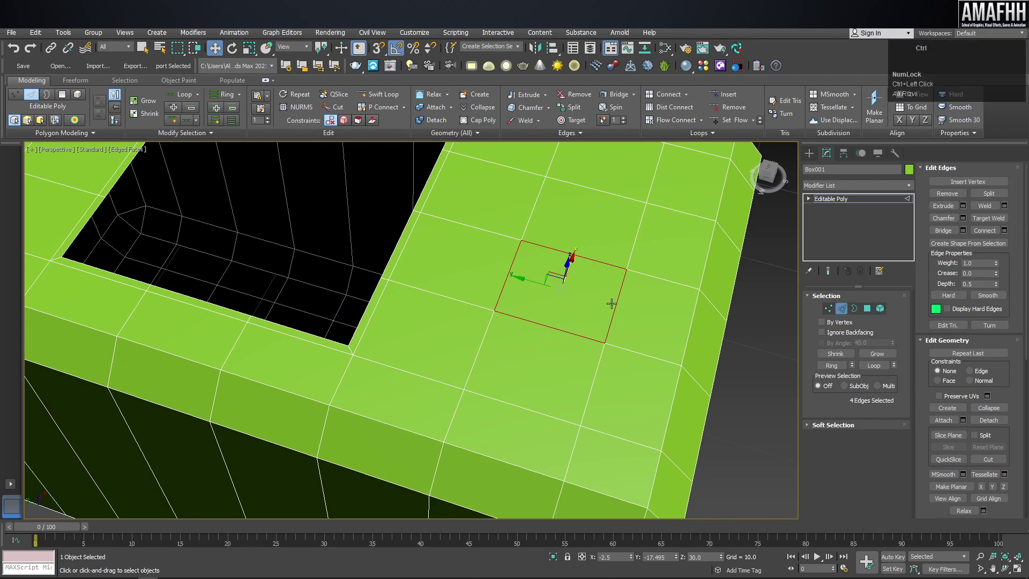
left_click(874, 312)
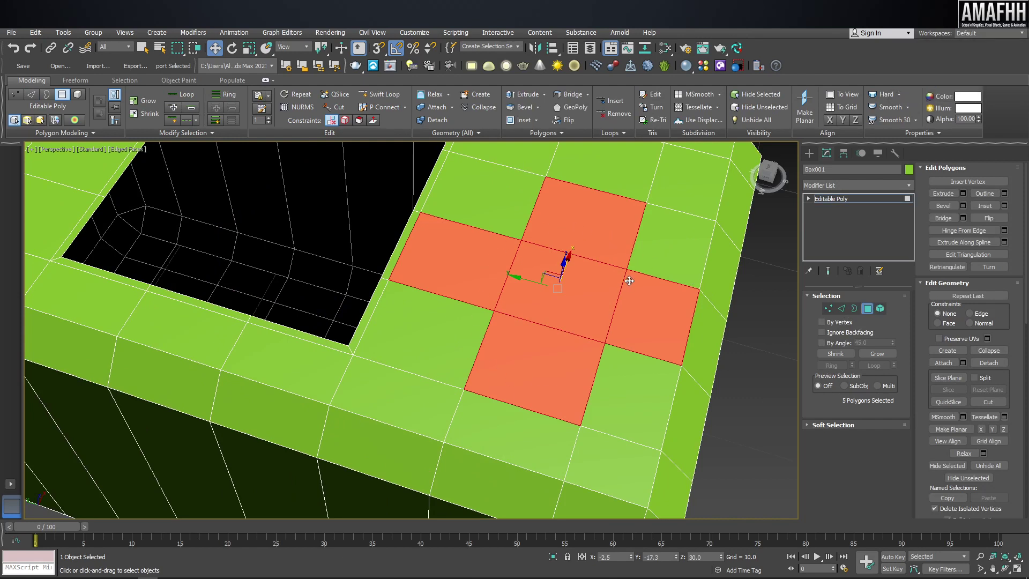
scroll("down", 3)
middle_click(529, 247)
left_click(860, 312)
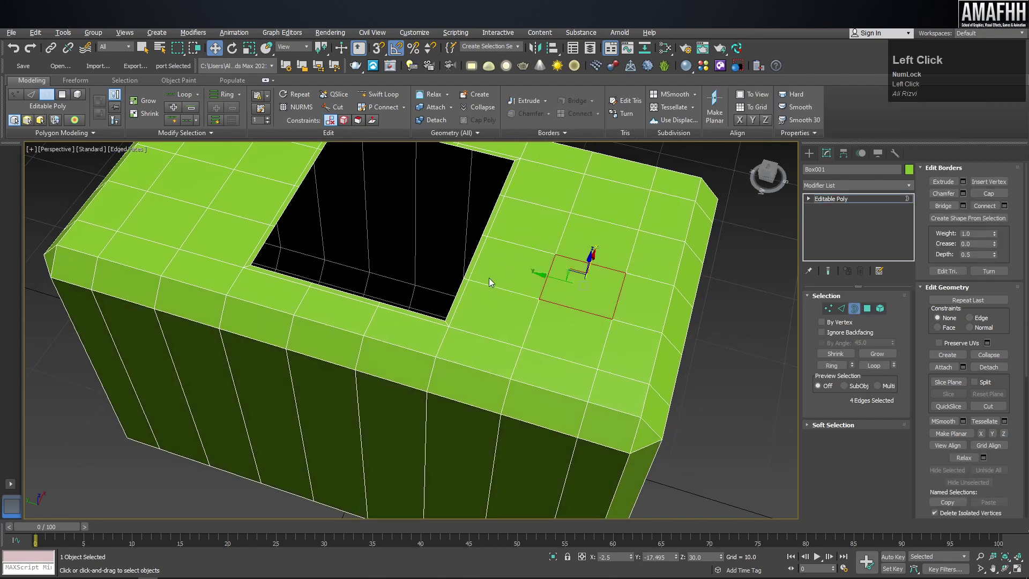
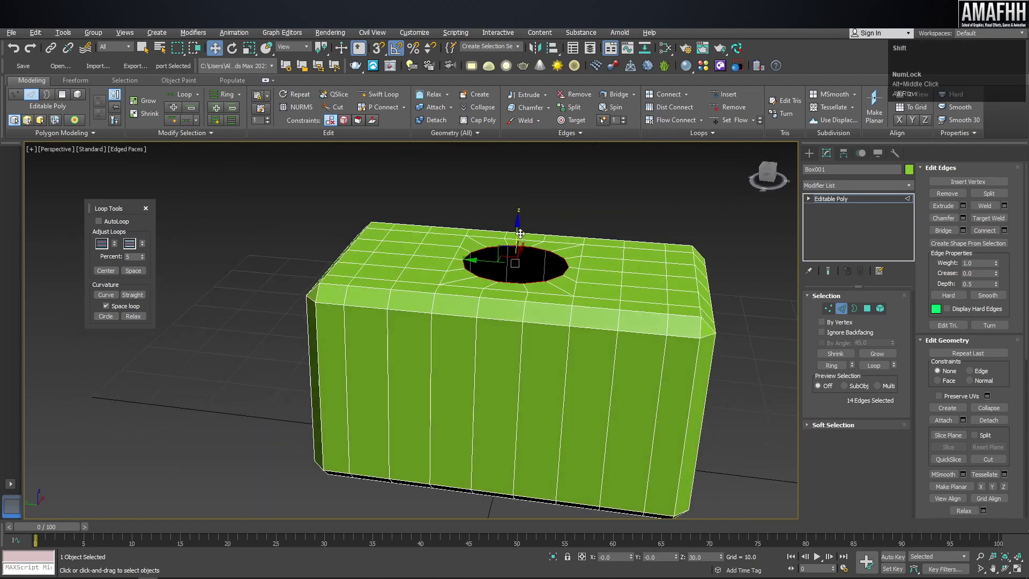
Finish the round hole in the box top and view it from a wider angle
left_click(513, 233)
middle_click(526, 251)
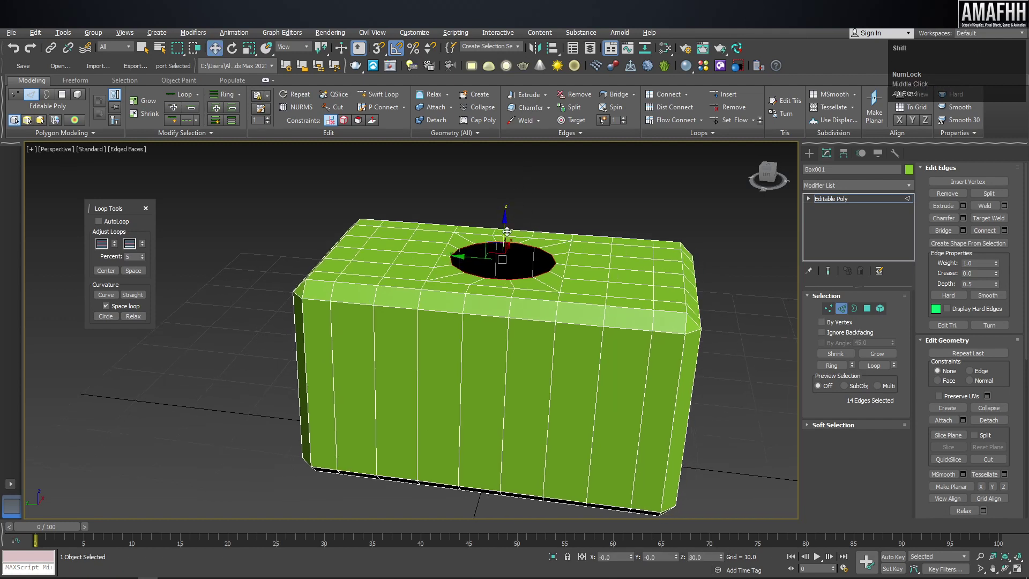
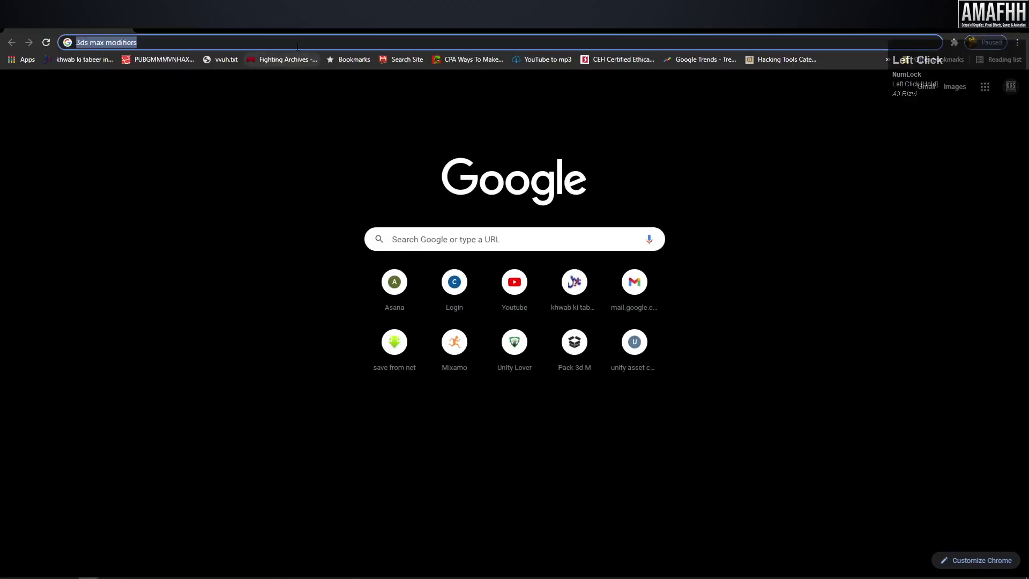
Search Google for 'thor hammer concept art' using the suggested completion
type("thor")
key("space")
type("hammer")
key("Down")
key("Return")
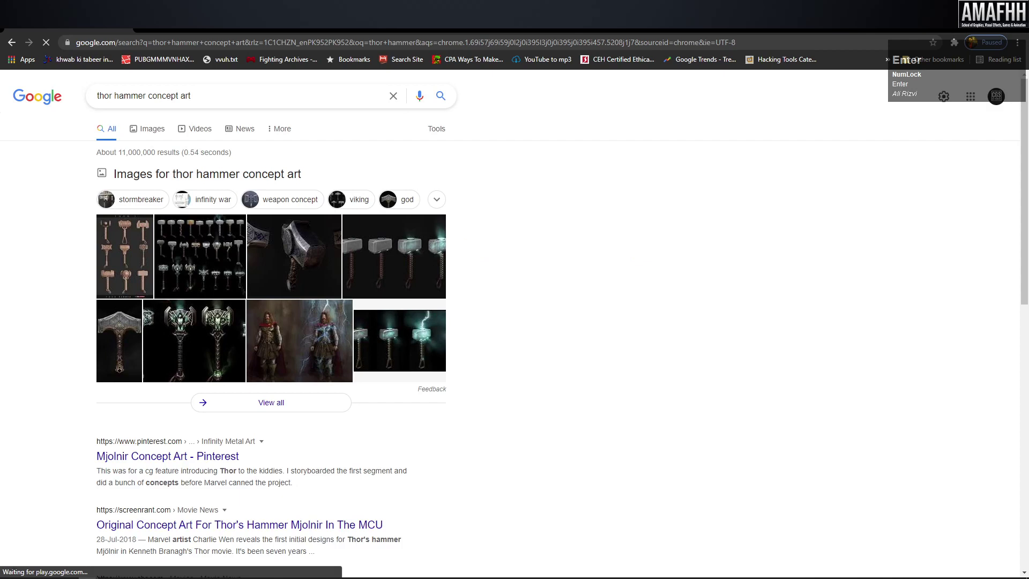
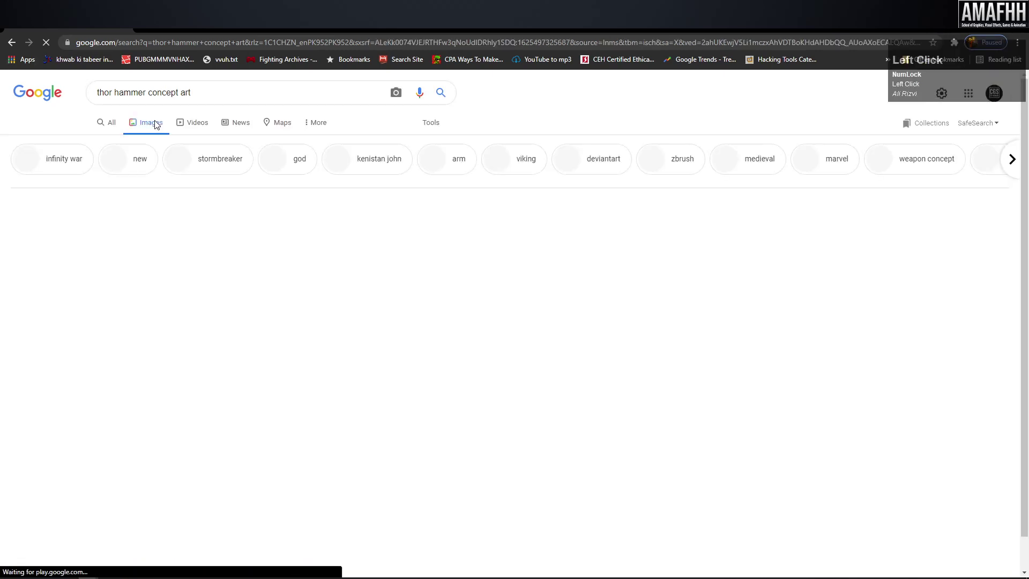
Preview several hammer concept results, including the stylized glowing hammer image
left_click(43, 216)
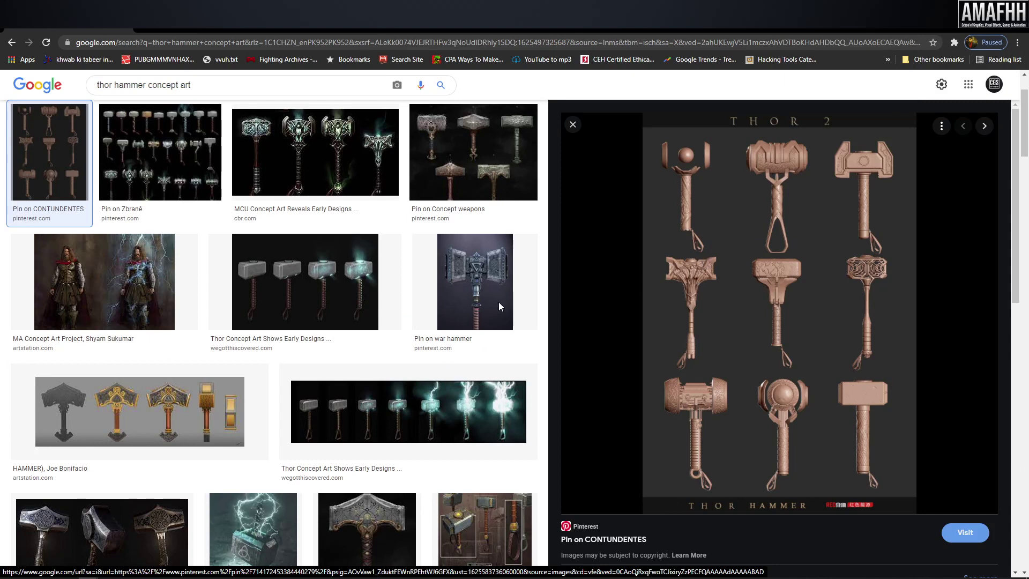
scroll("down", 3)
left_click(79, 400)
scroll("down", 3)
left_click(476, 344)
scroll("up", 3)
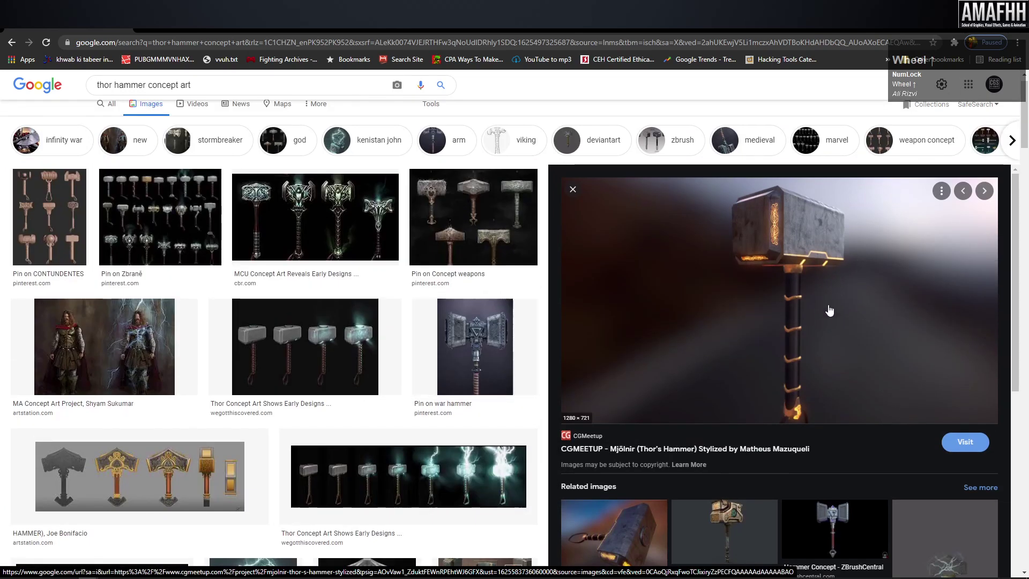
right_click(806, 306)
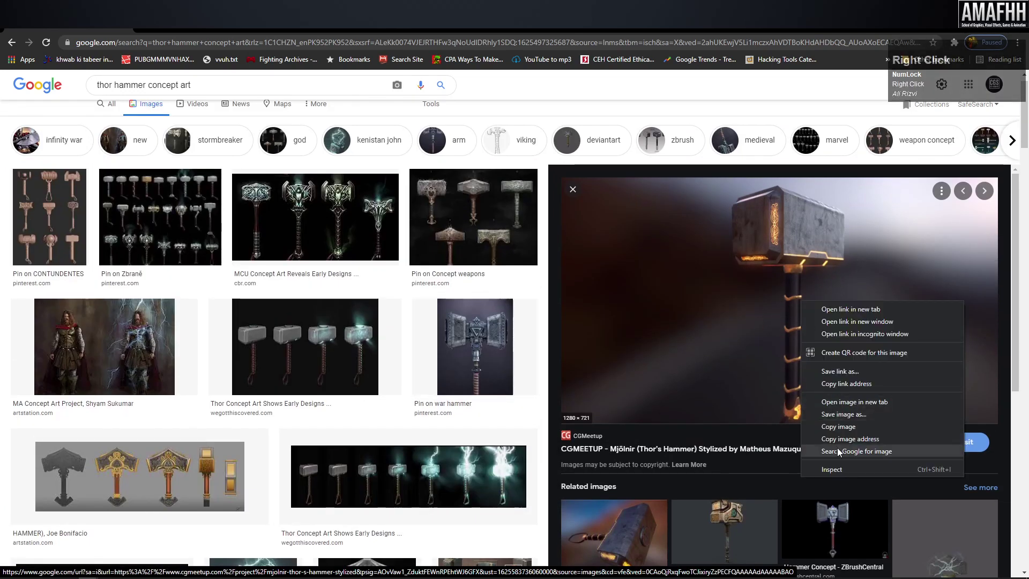
left_click(843, 428)
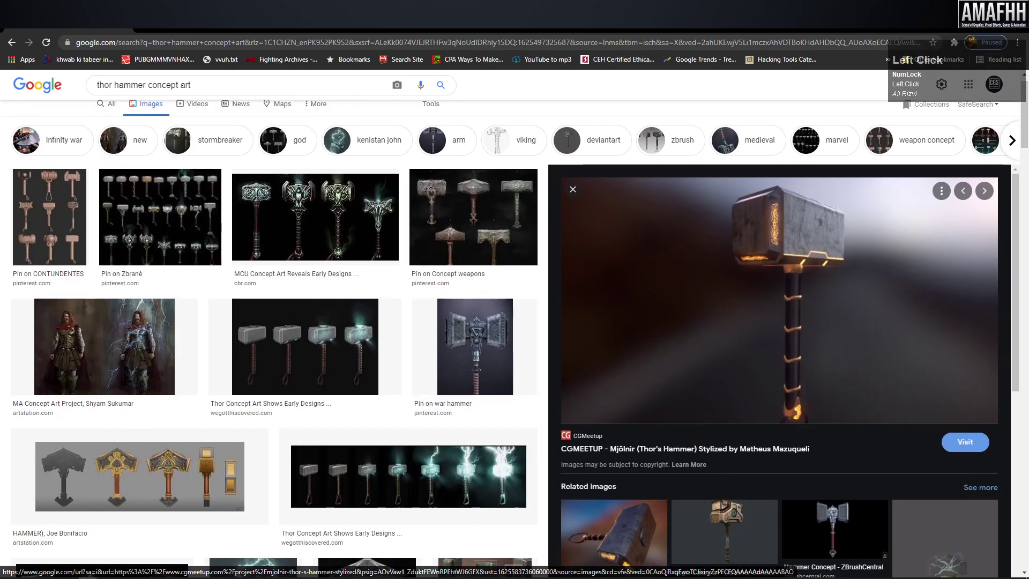
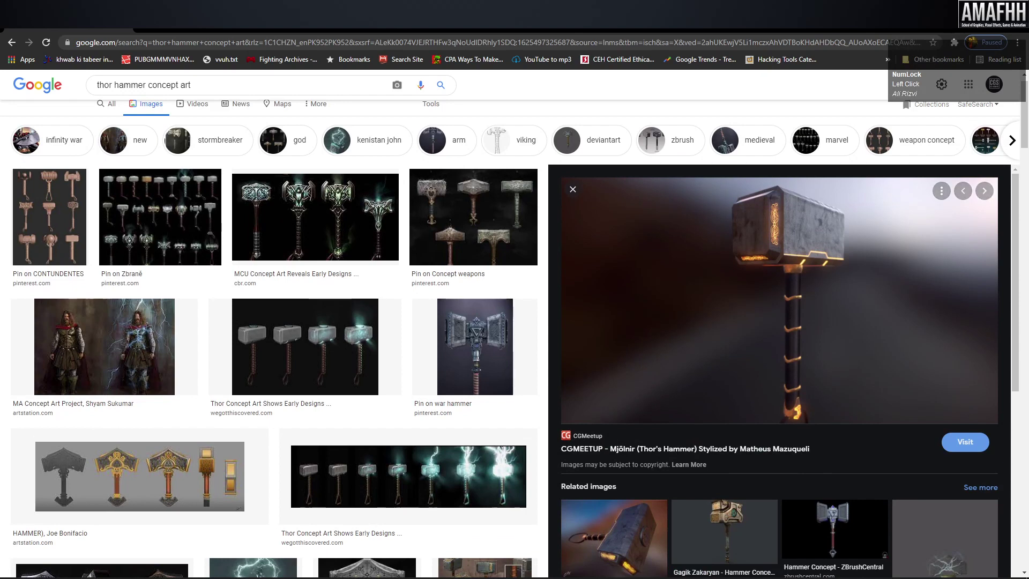
Scroll the results and preview the Pinterest sheet of many Mjolnir hammer designs
type("sha")
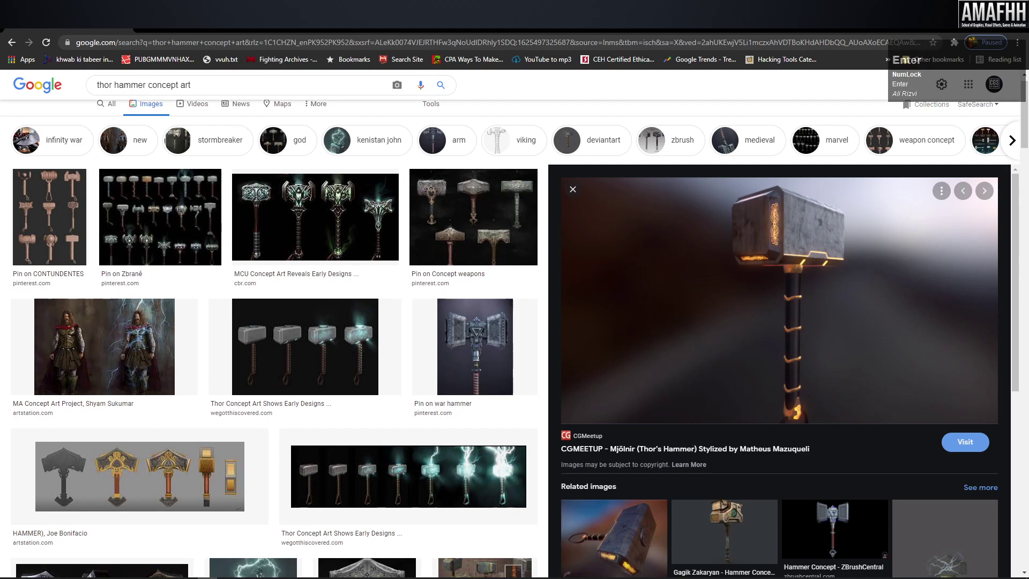
left_click(402, 497)
scroll("down", 3)
scroll("up", 3)
scroll("down", 3)
left_click(584, 349)
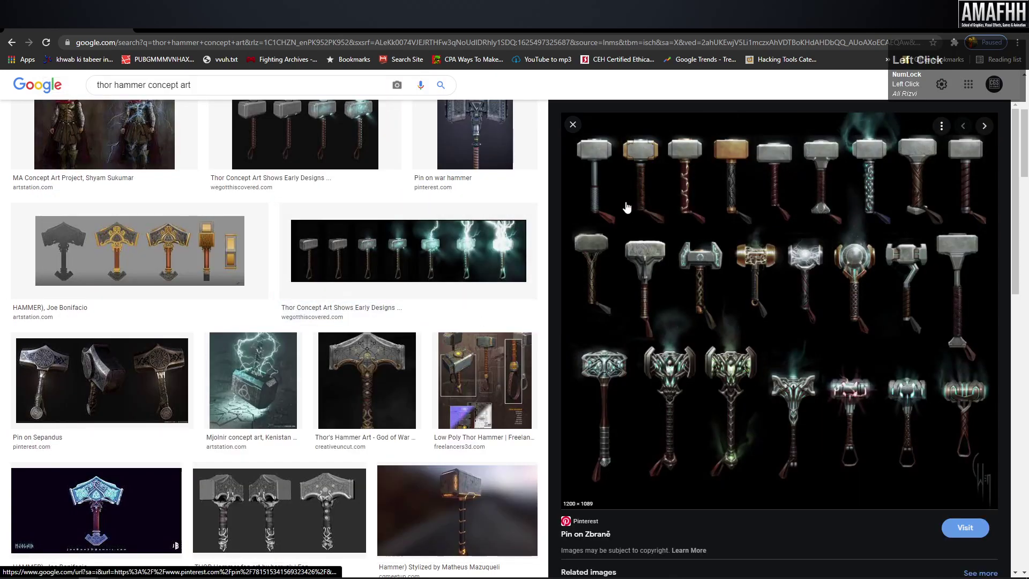
Use the hammer sheet image's options, then paste and submit the copied text
right_click(613, 203)
left_click(657, 326)
key("ctrl+v")
key("Return")
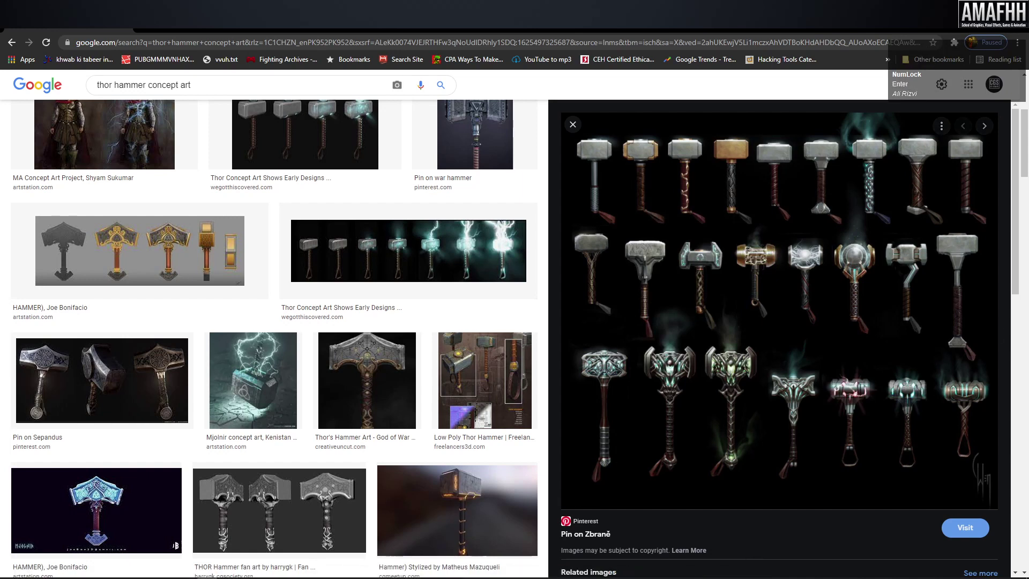